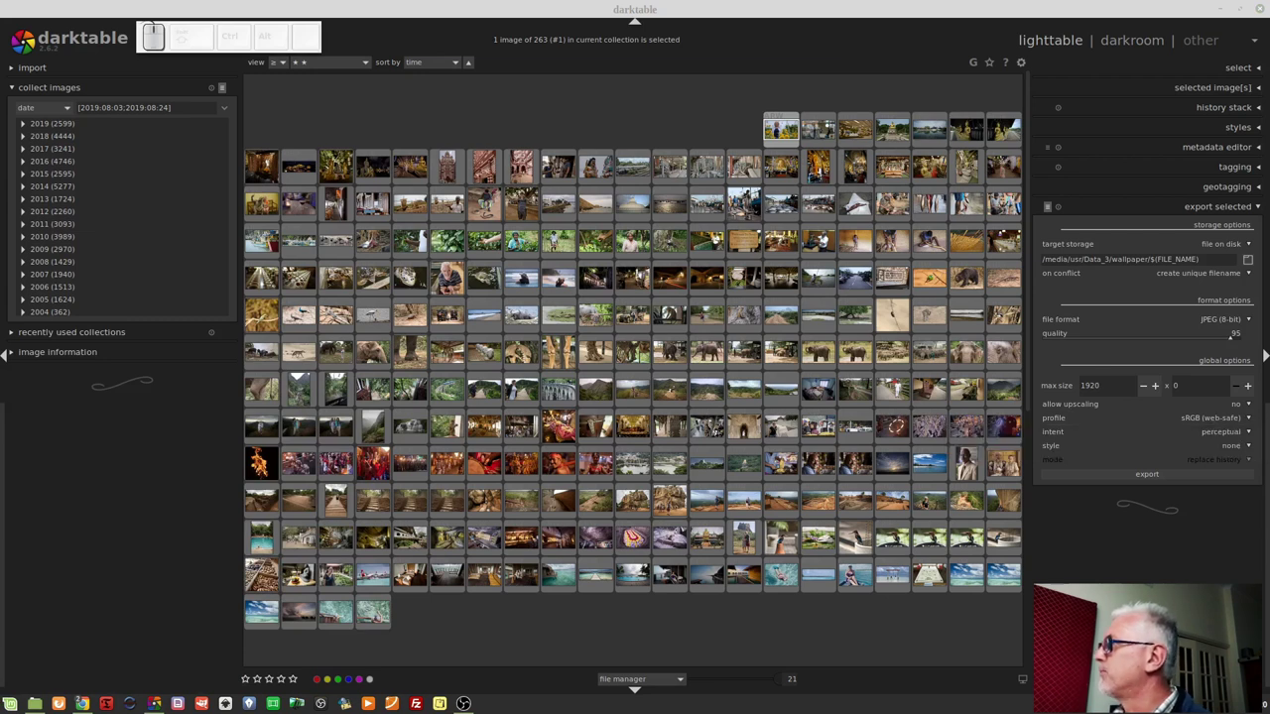
- Select a different photo thumbnail in the lighttable collection
left_click(1191, 422)
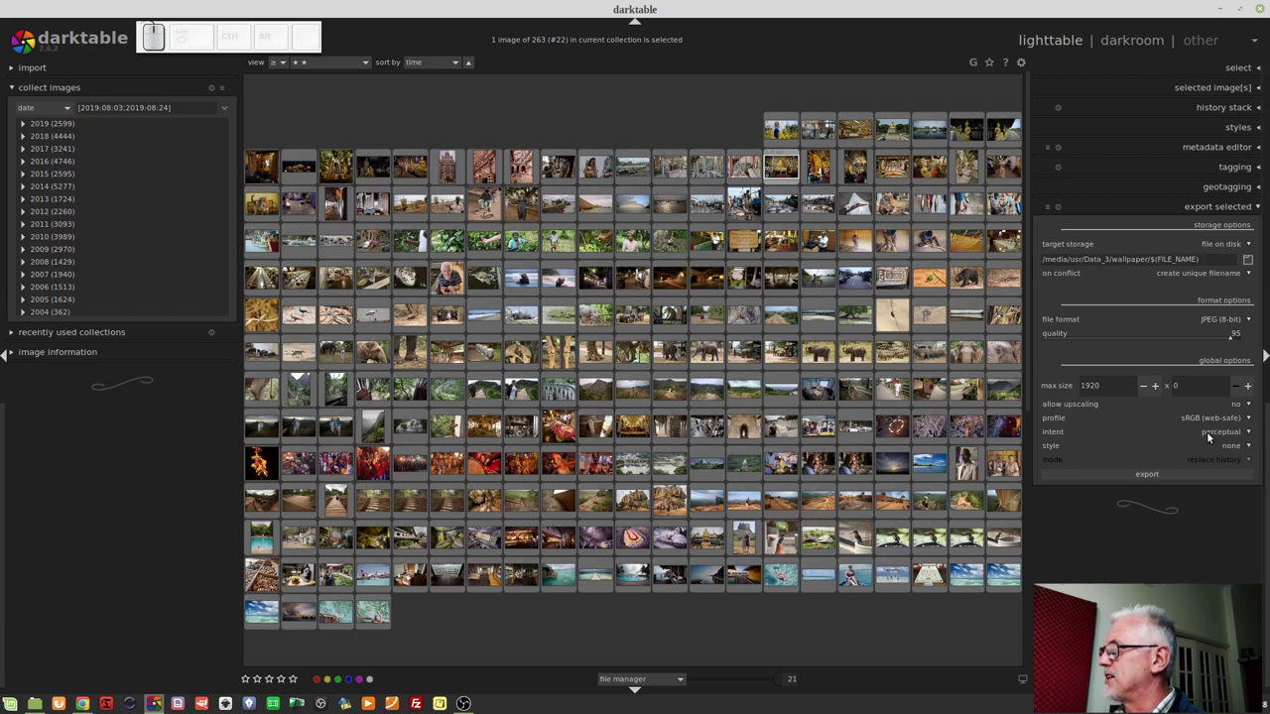
- Cycle the export rendering intent through image settings and back to perceptual
left_click(1212, 438)
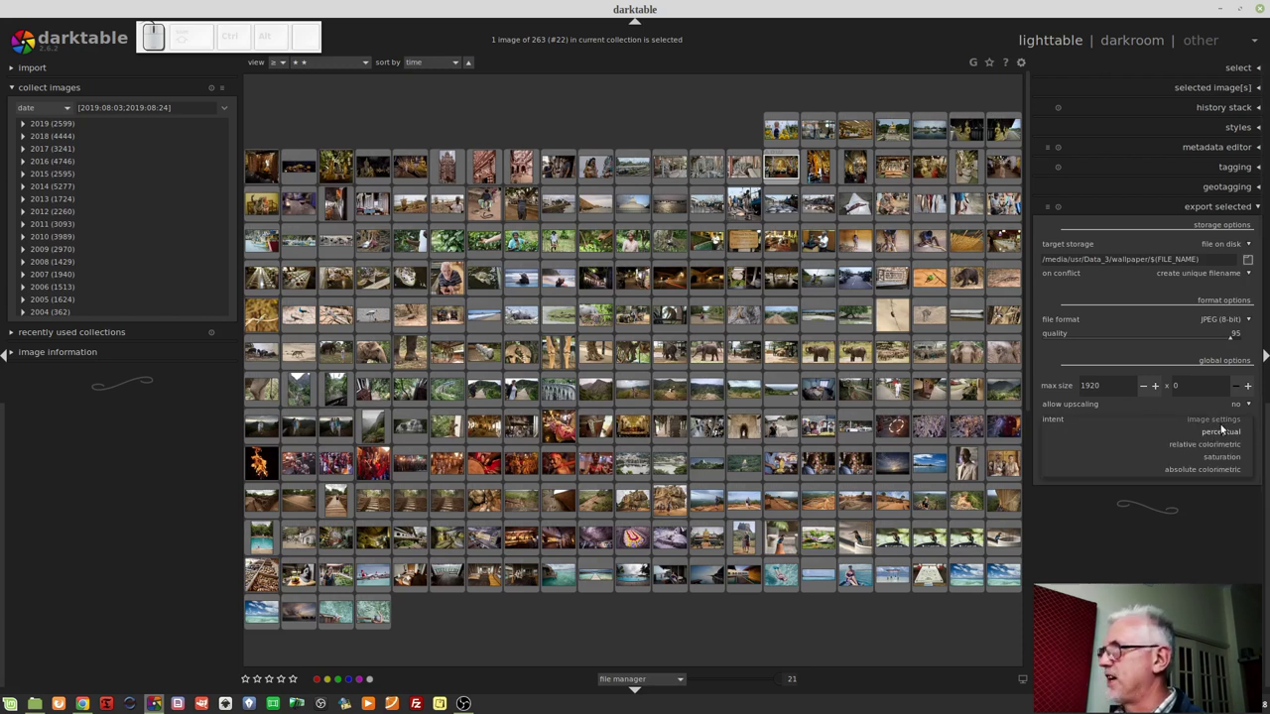
left_click(1225, 428)
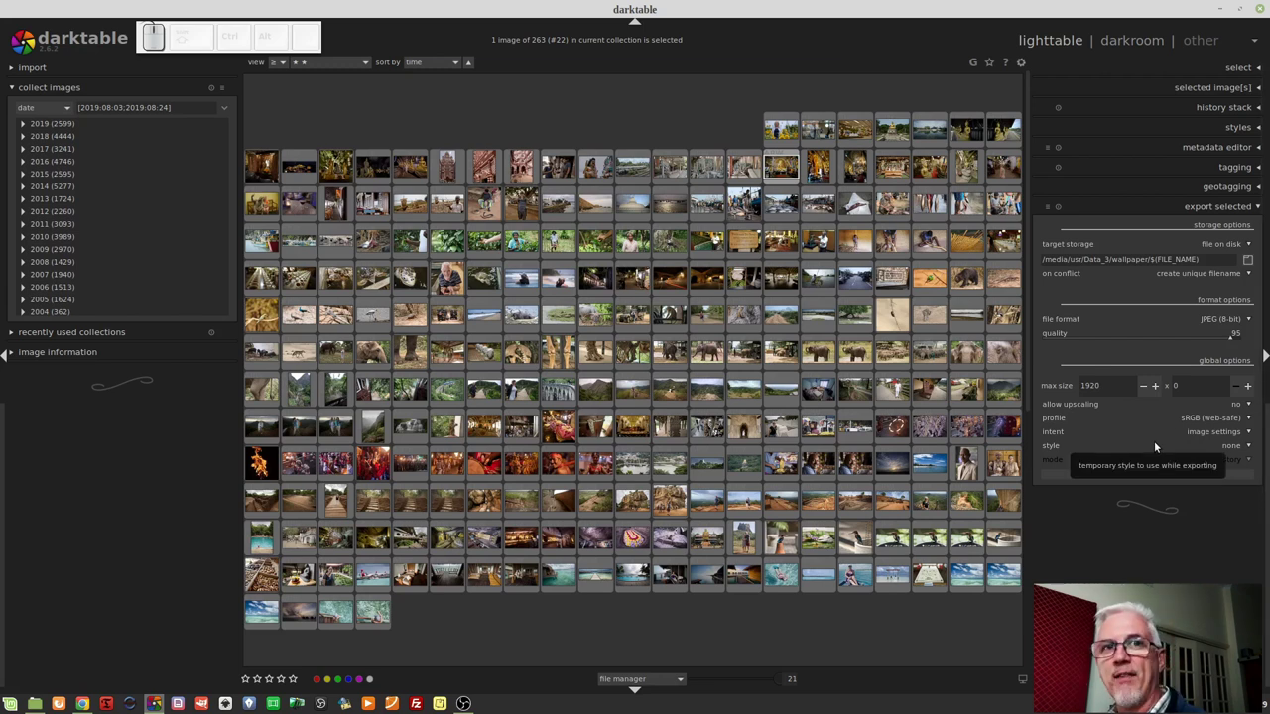
left_click(1206, 434)
left_click(1223, 451)
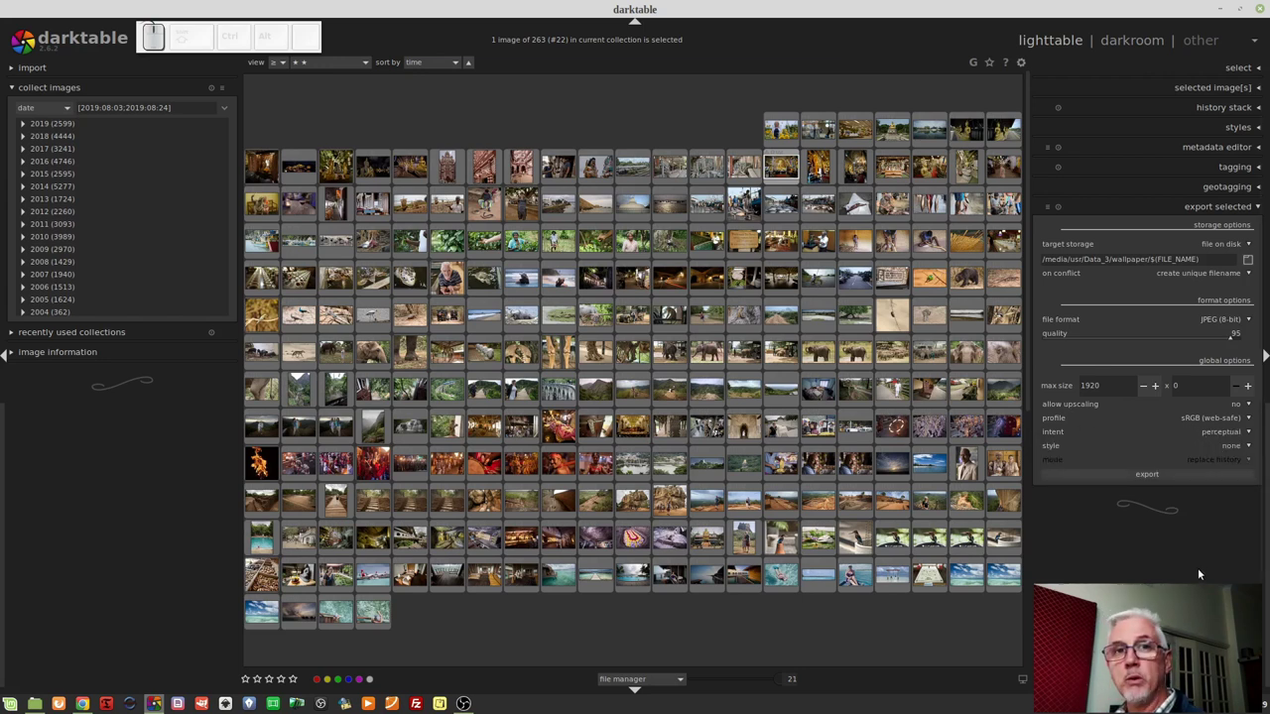
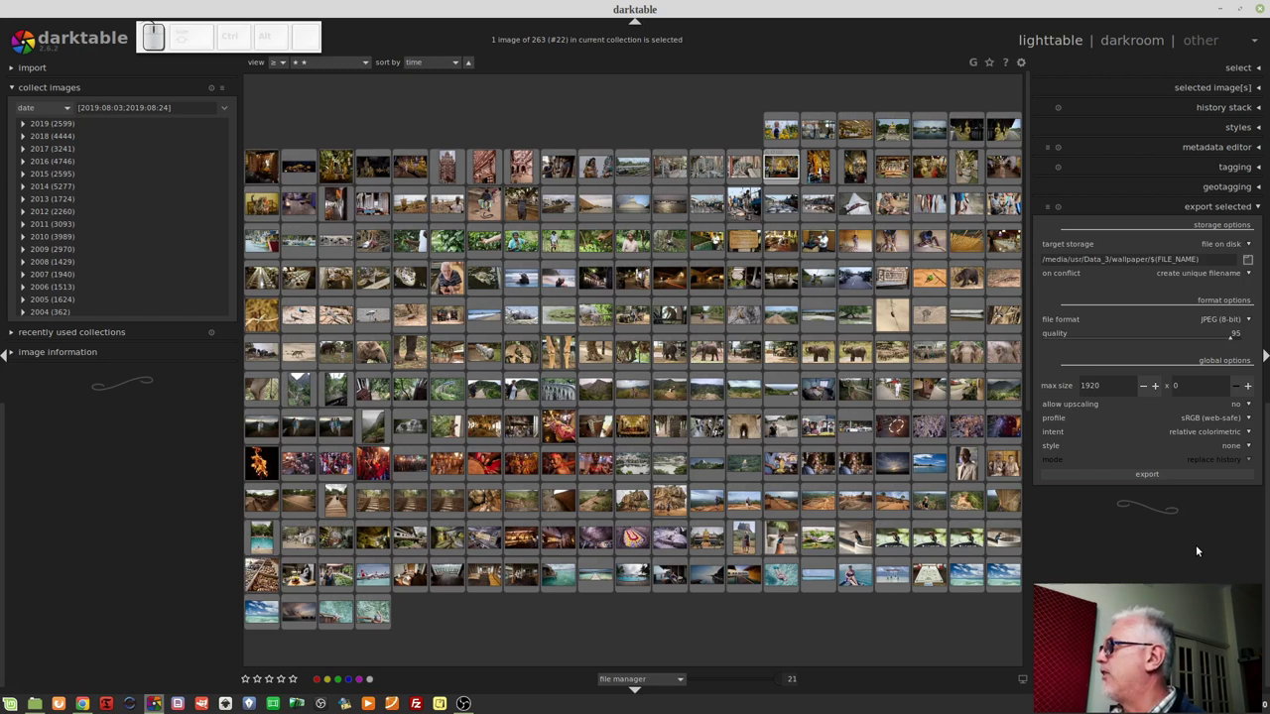
scroll("down", 3)
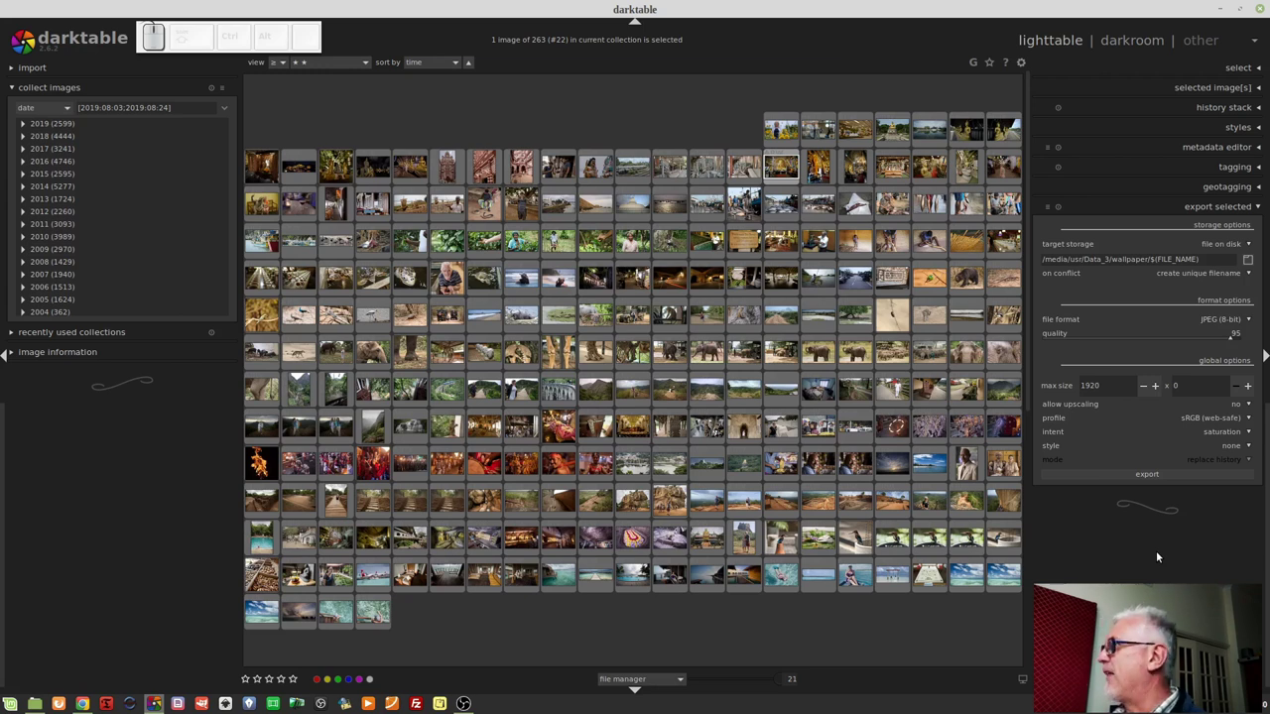
scroll("down", 3)
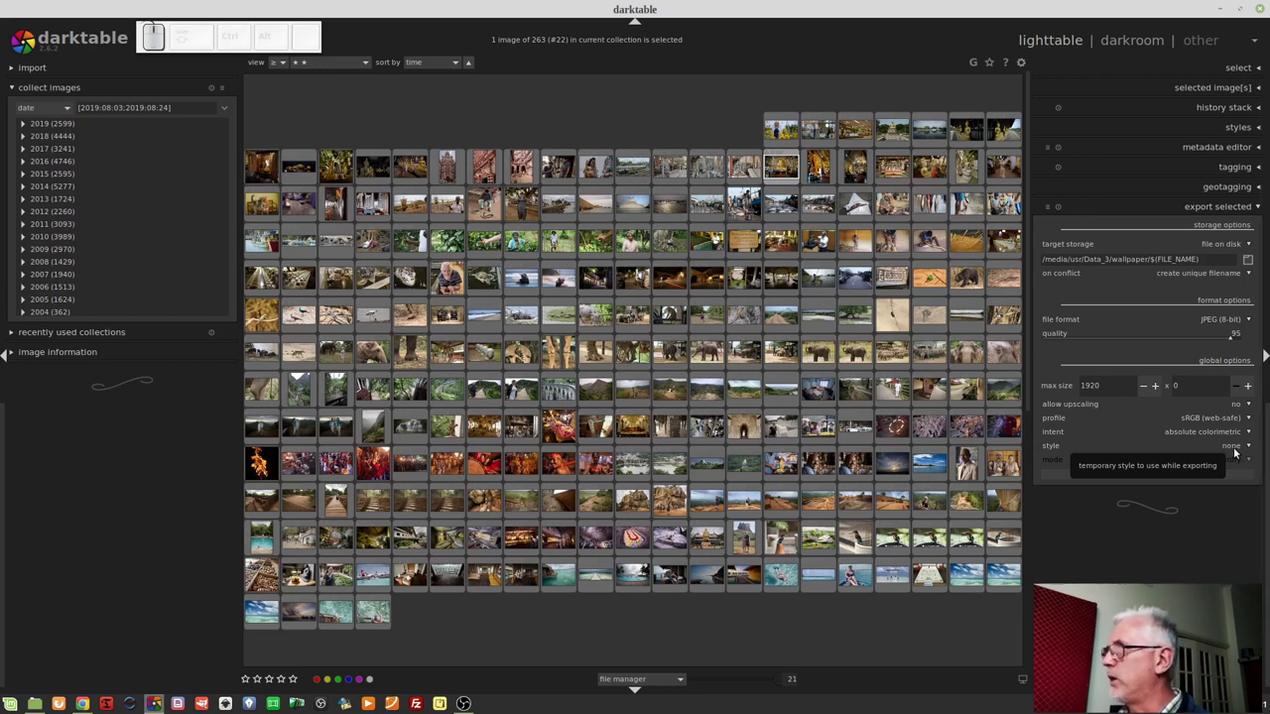
left_click(1233, 450)
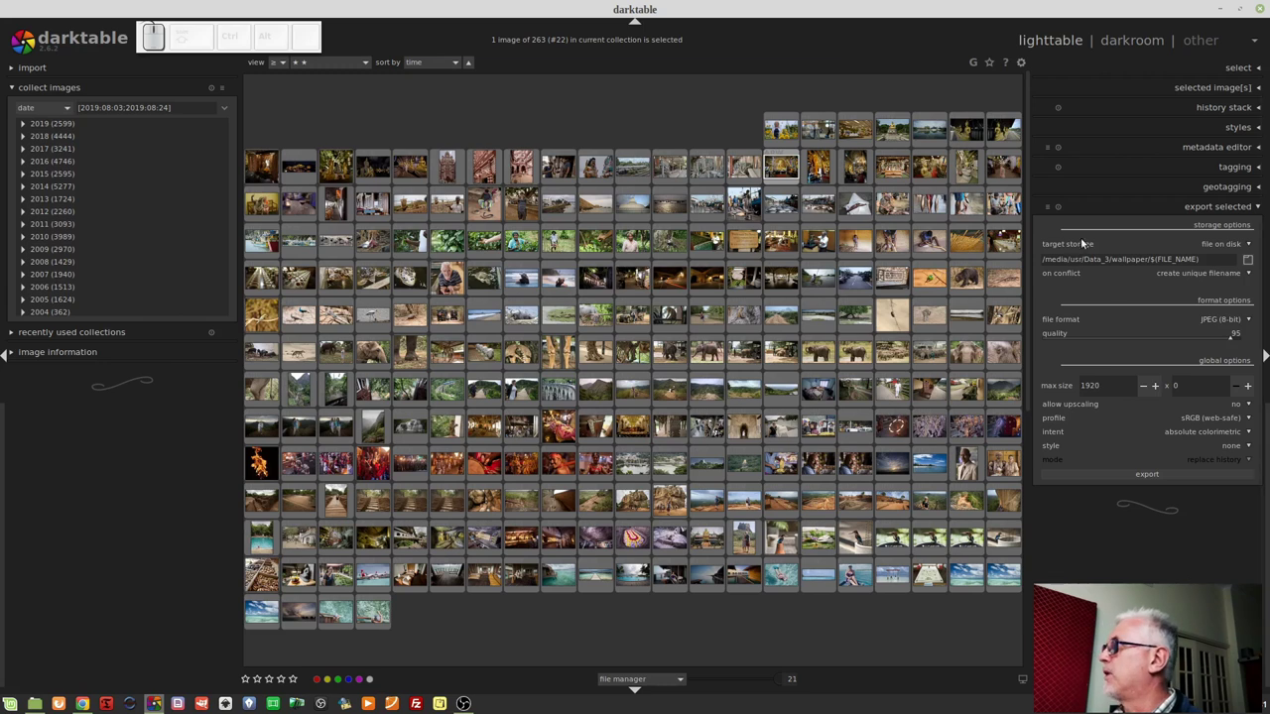
- Apply the 'insta + frame' export preset for 2000×2000 output with the instagram frame style
left_click(1053, 211)
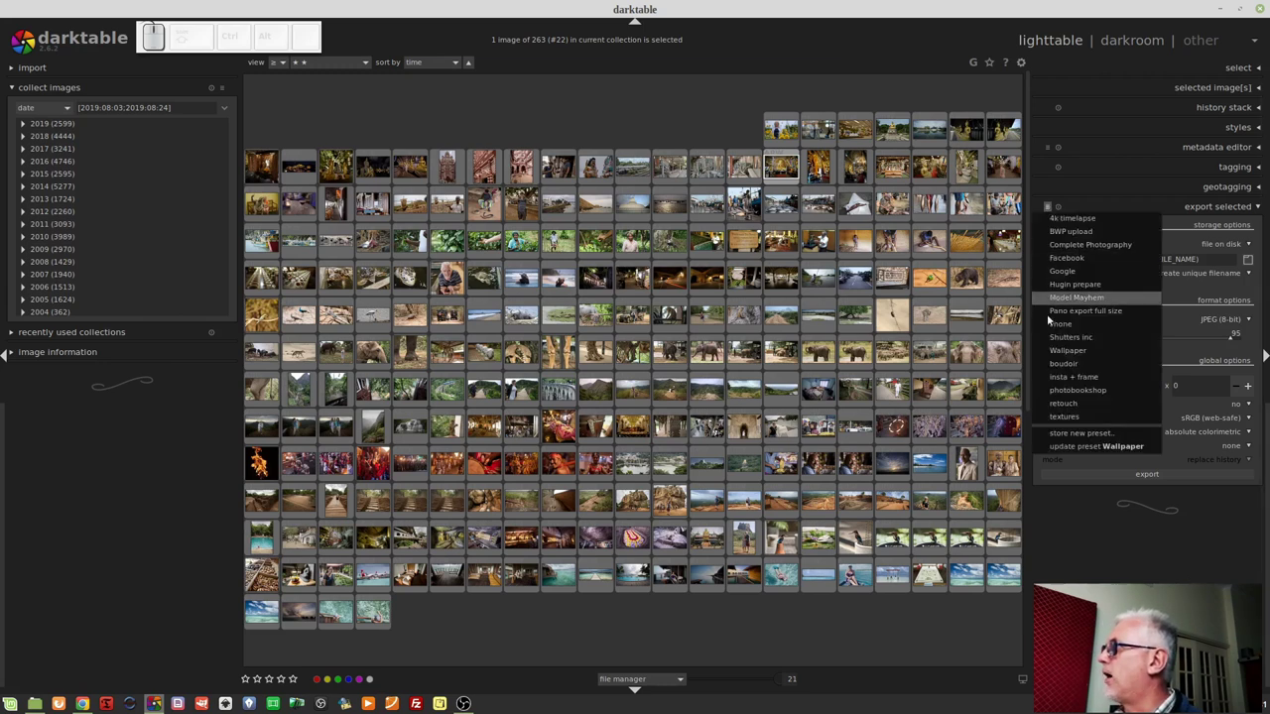
left_click(1089, 386)
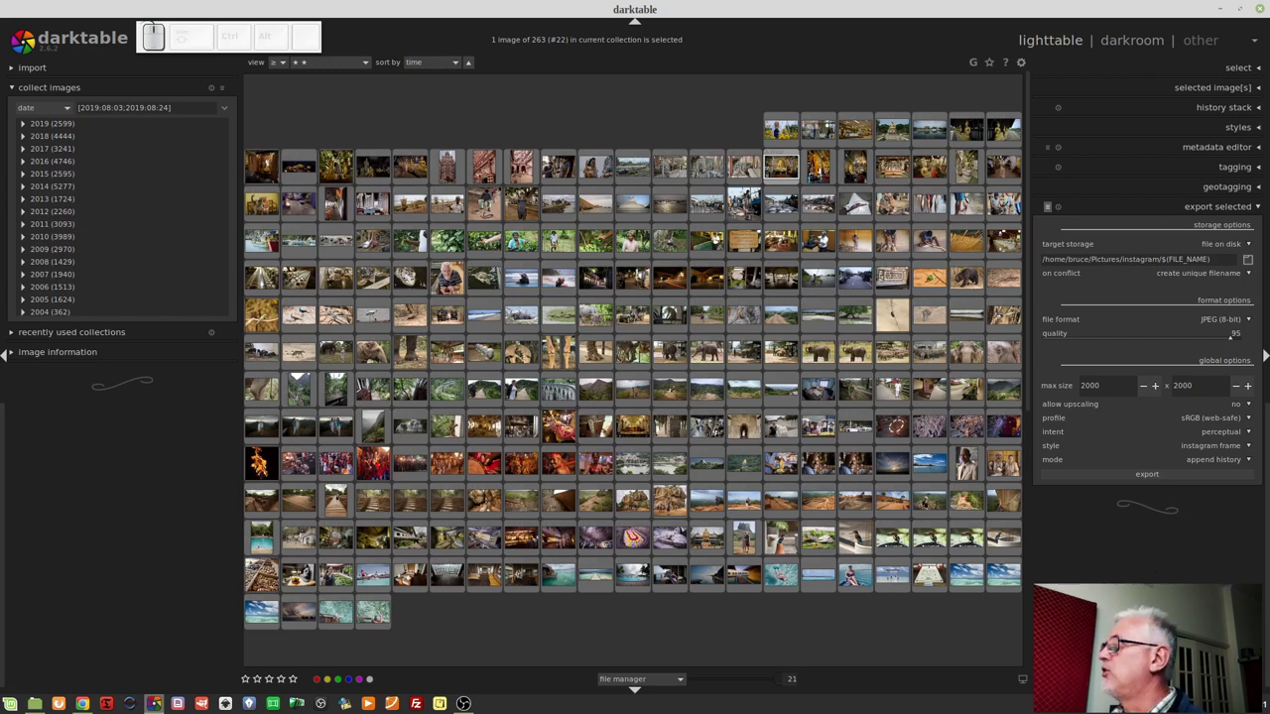
- Open the dirt road landscape photo in darkroom and add a white border frame
left_click(789, 321)
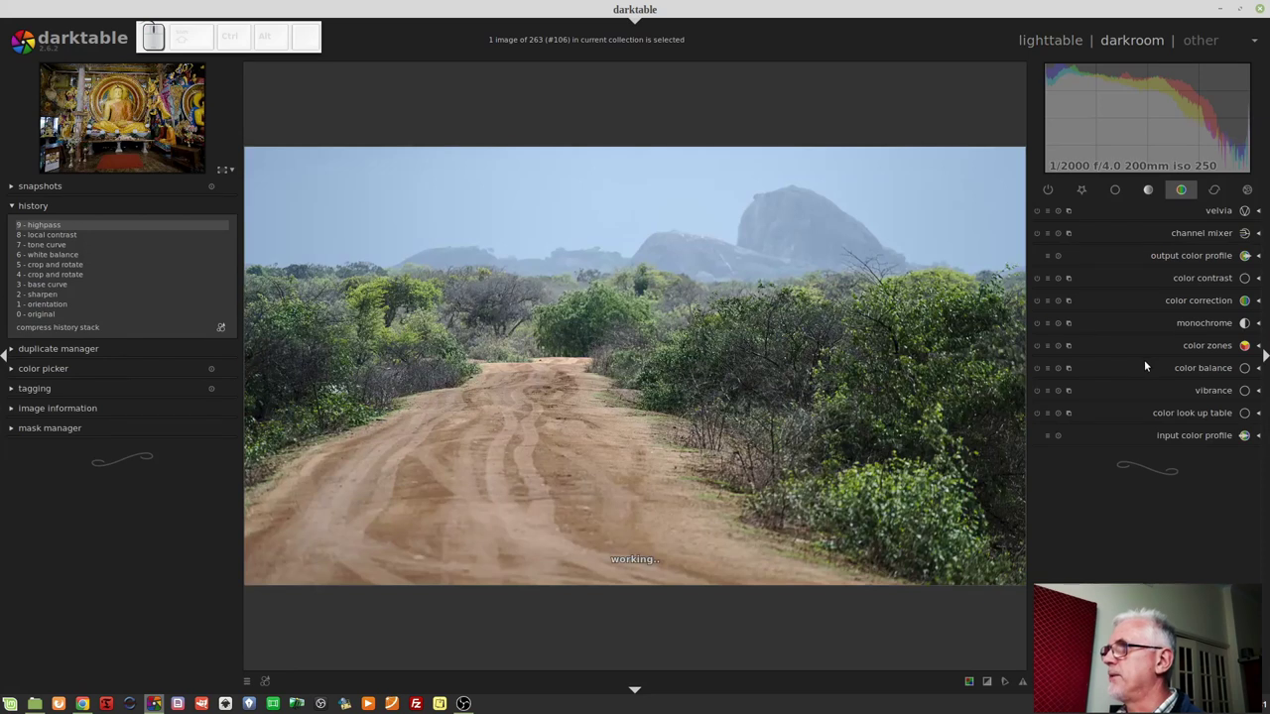
scroll("down", 3)
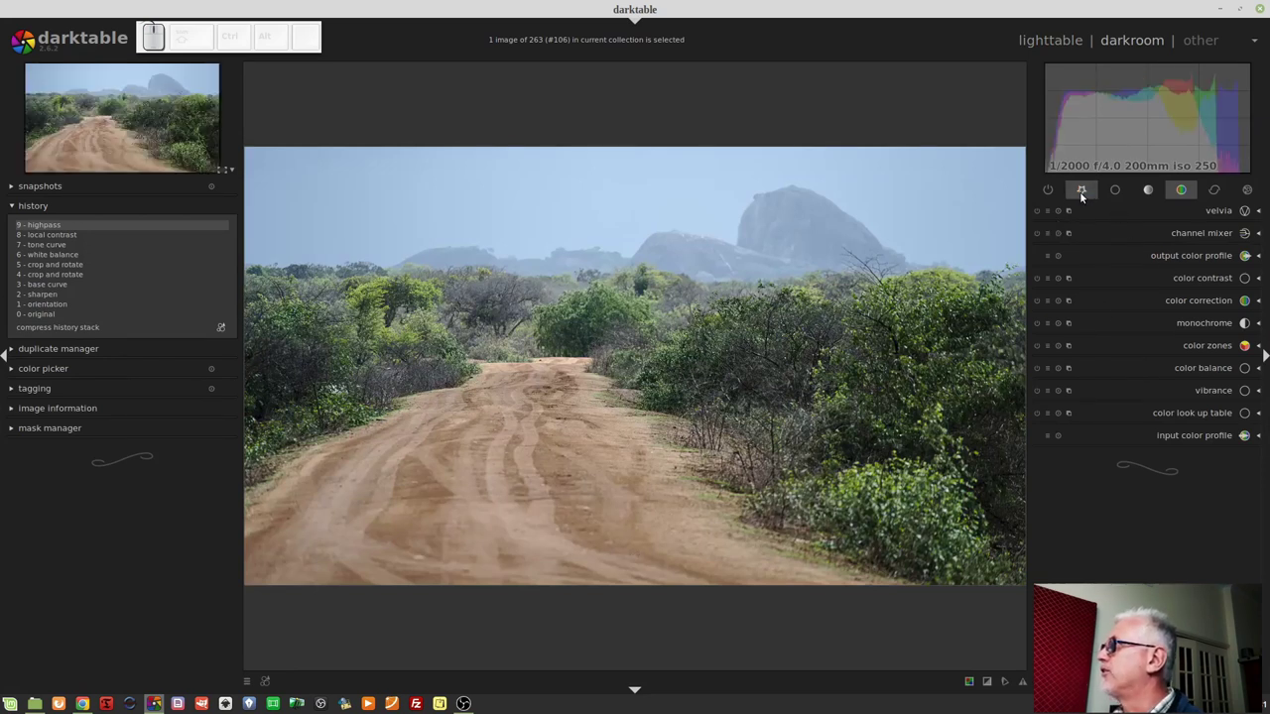
left_click(1085, 197)
left_click(1048, 216)
left_click(1072, 282)
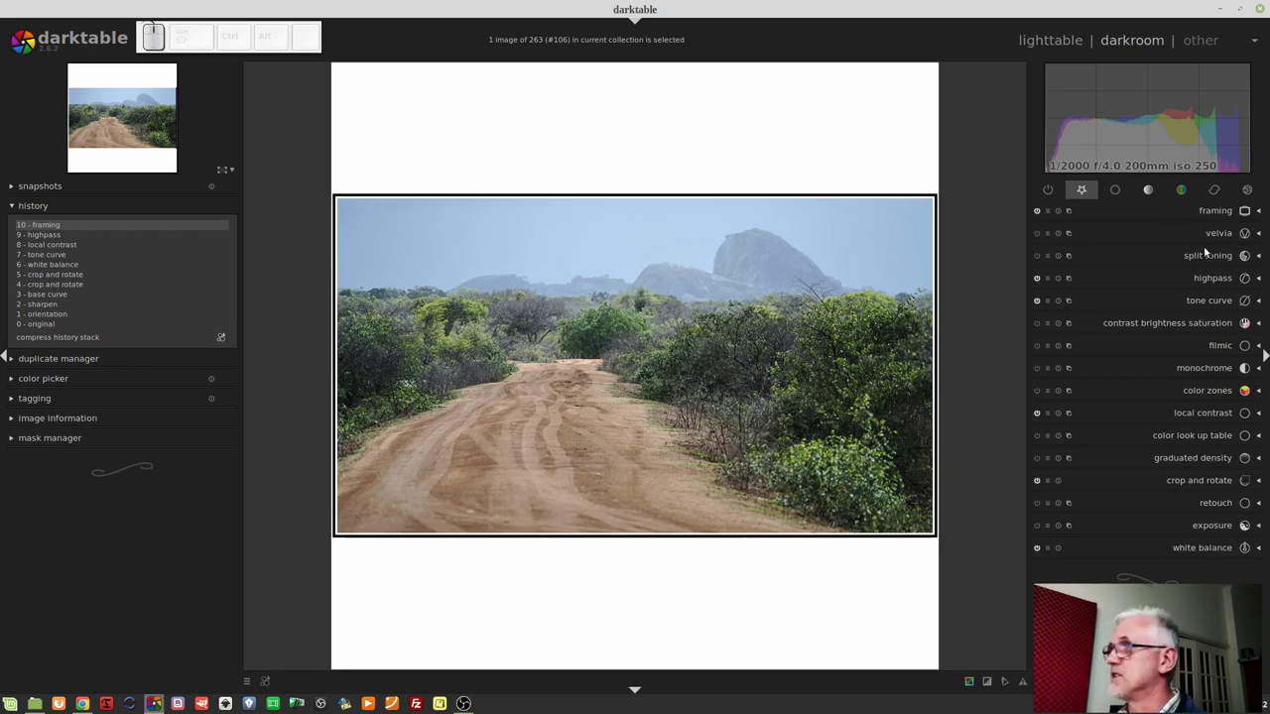
- Revert the photo to its unframed edit in the history stack
left_click(36, 241)
left_click(64, 343)
- Return to lighttable and choose the instagram frame style for export
left_click(1045, 41)
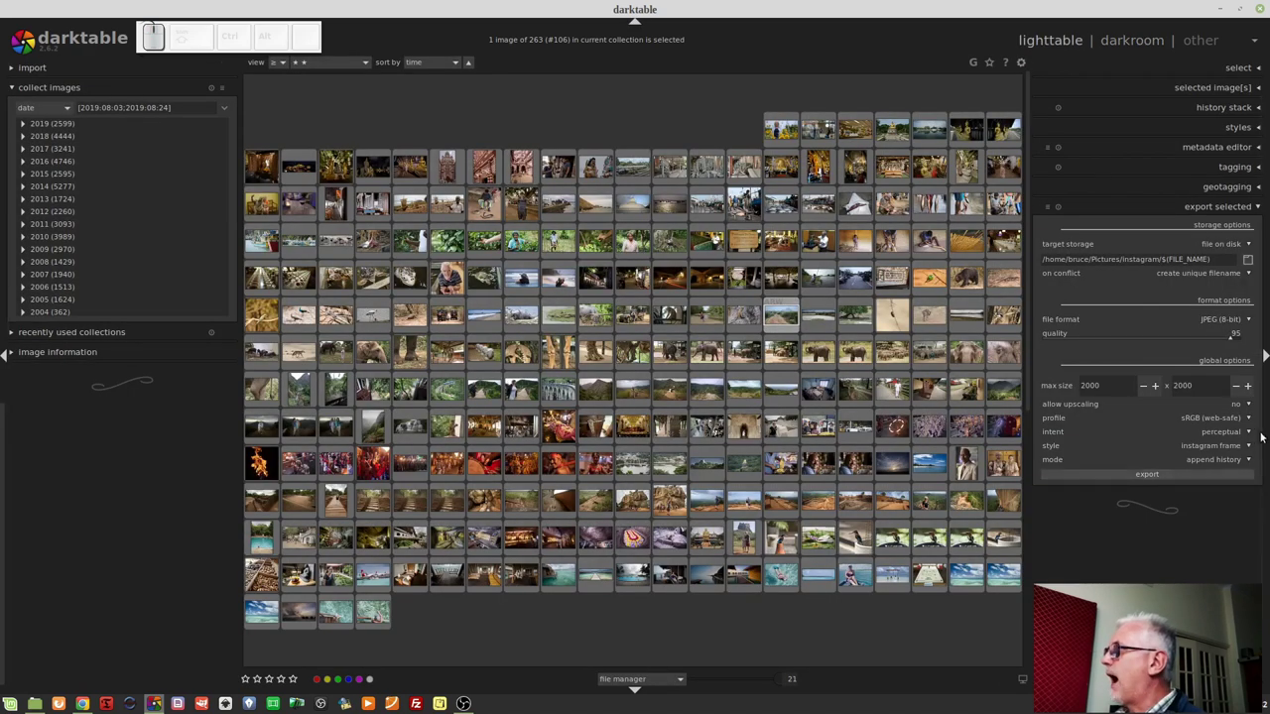
left_click(1221, 452)
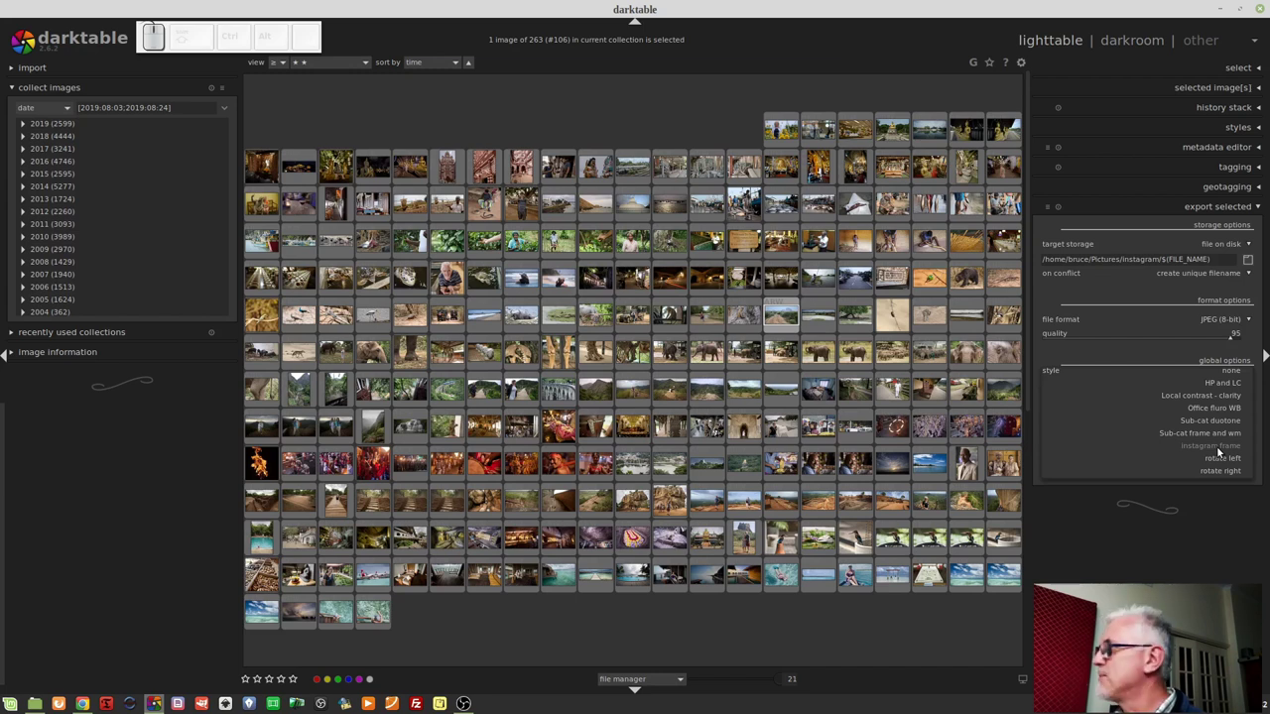
left_click(1211, 517)
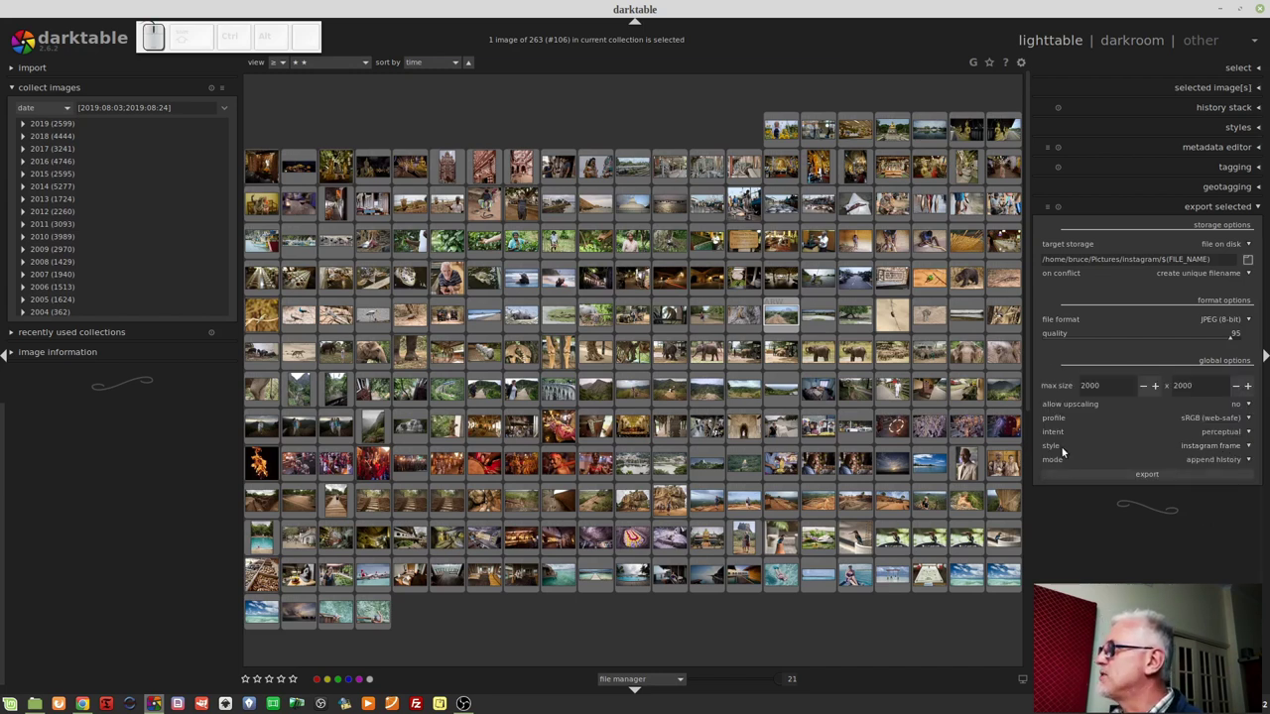
- Clear the export style to none, then reapply the instagram frame style
left_click(1214, 451)
left_click(1235, 375)
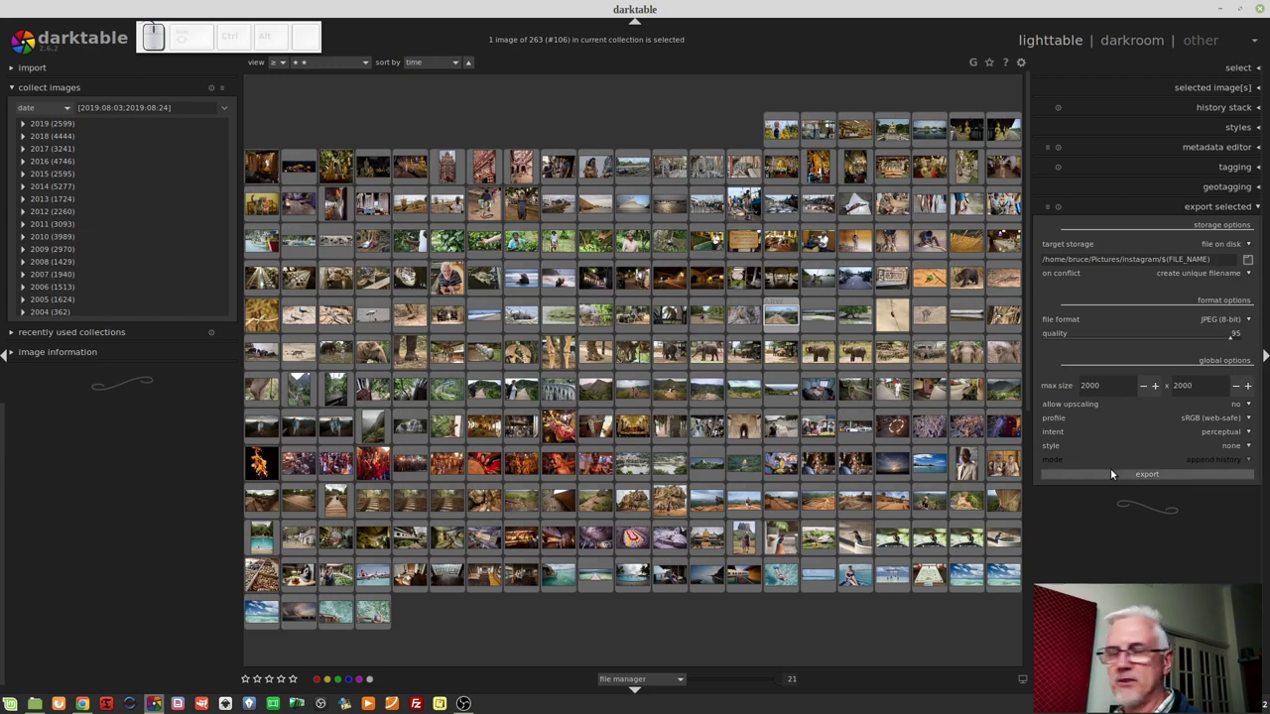
left_click(1236, 450)
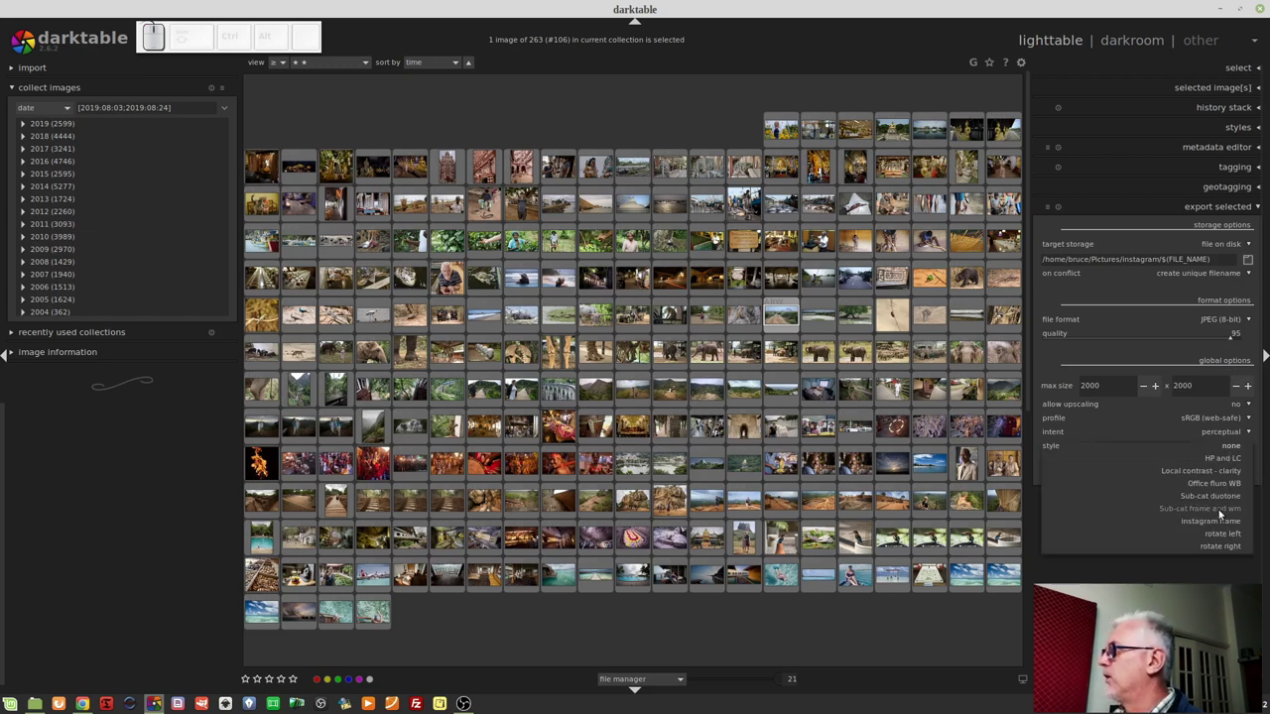
left_click(1226, 523)
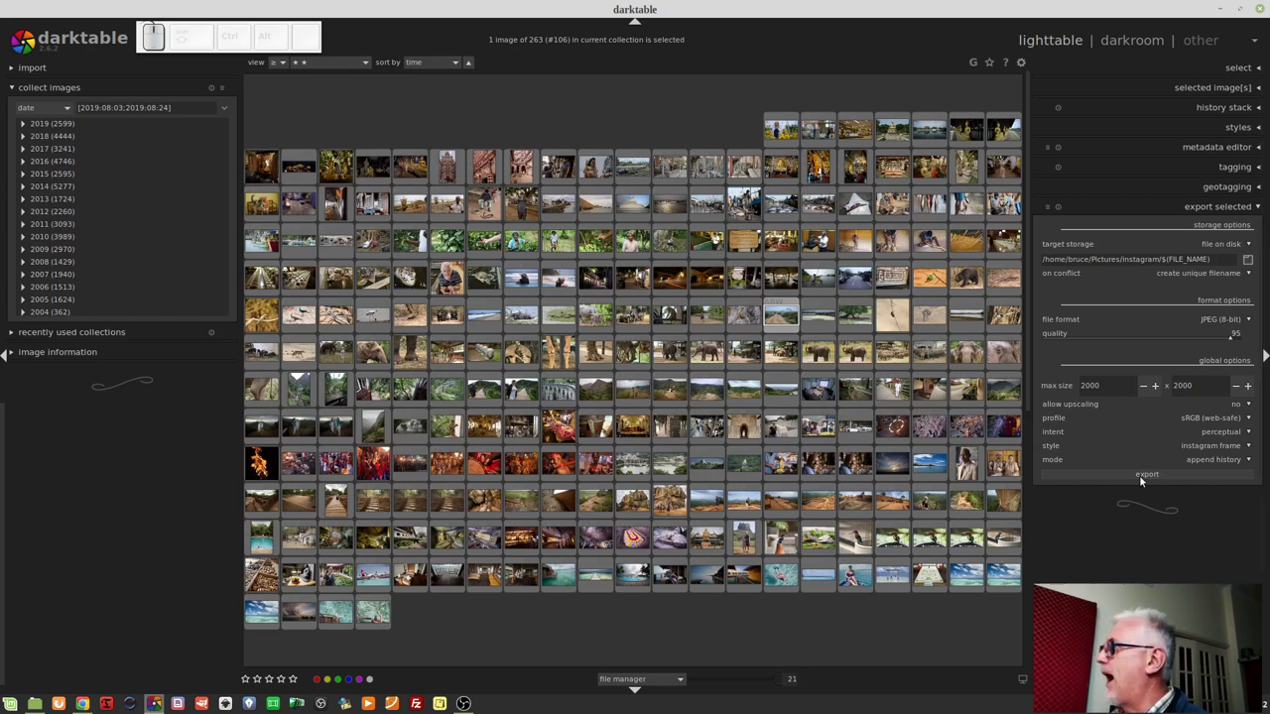
left_click(1225, 464)
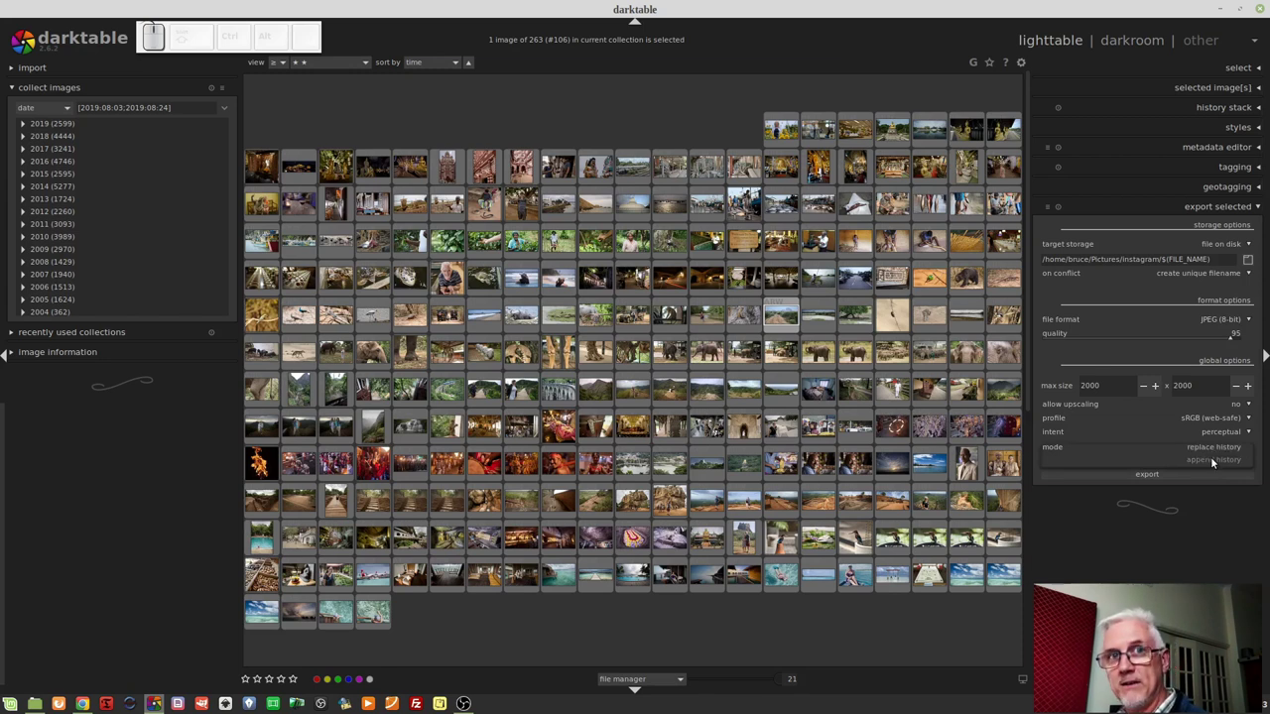
left_click(1214, 469)
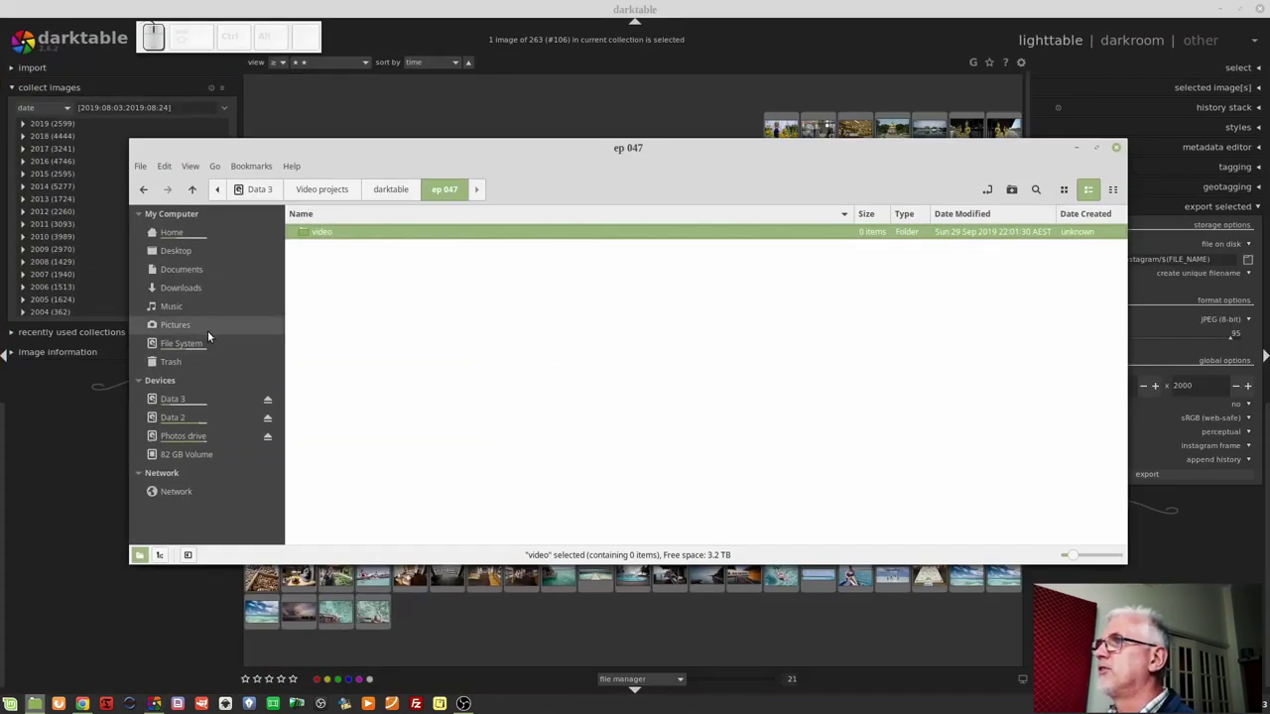
- Navigate to the Pictures/instagram folder holding the exported JPEGs
left_click(205, 333)
left_click(331, 292)
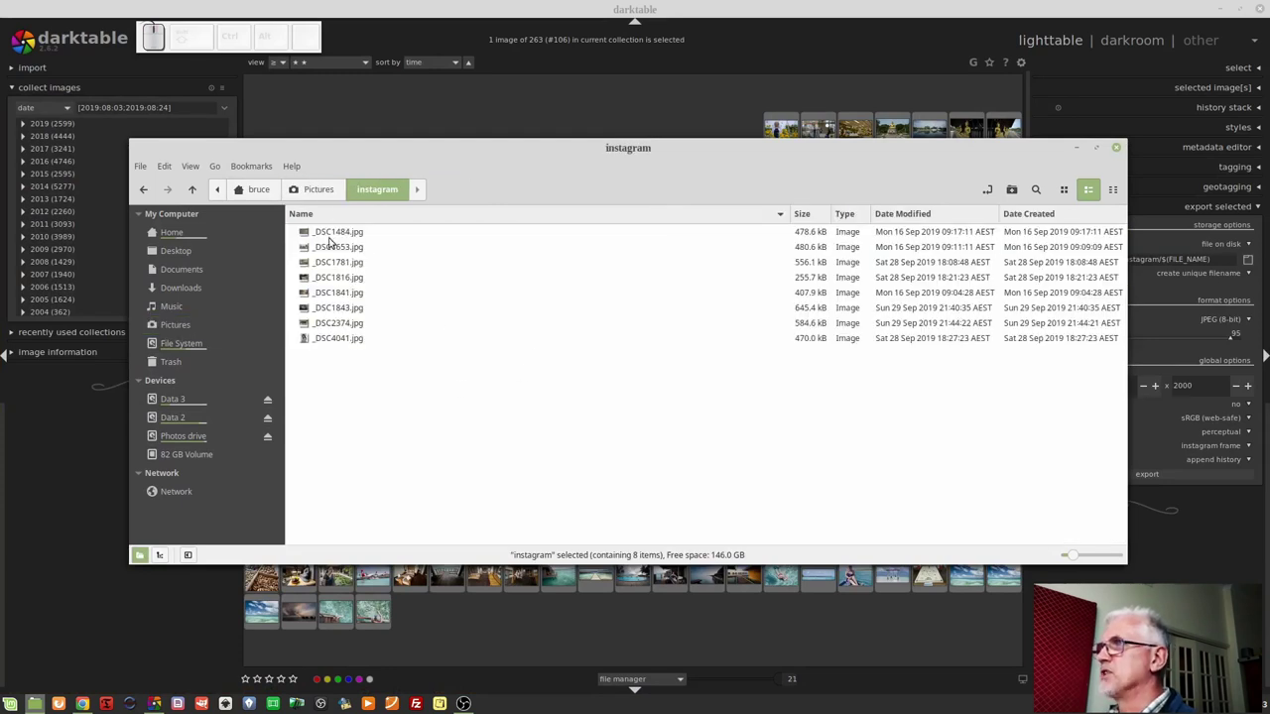
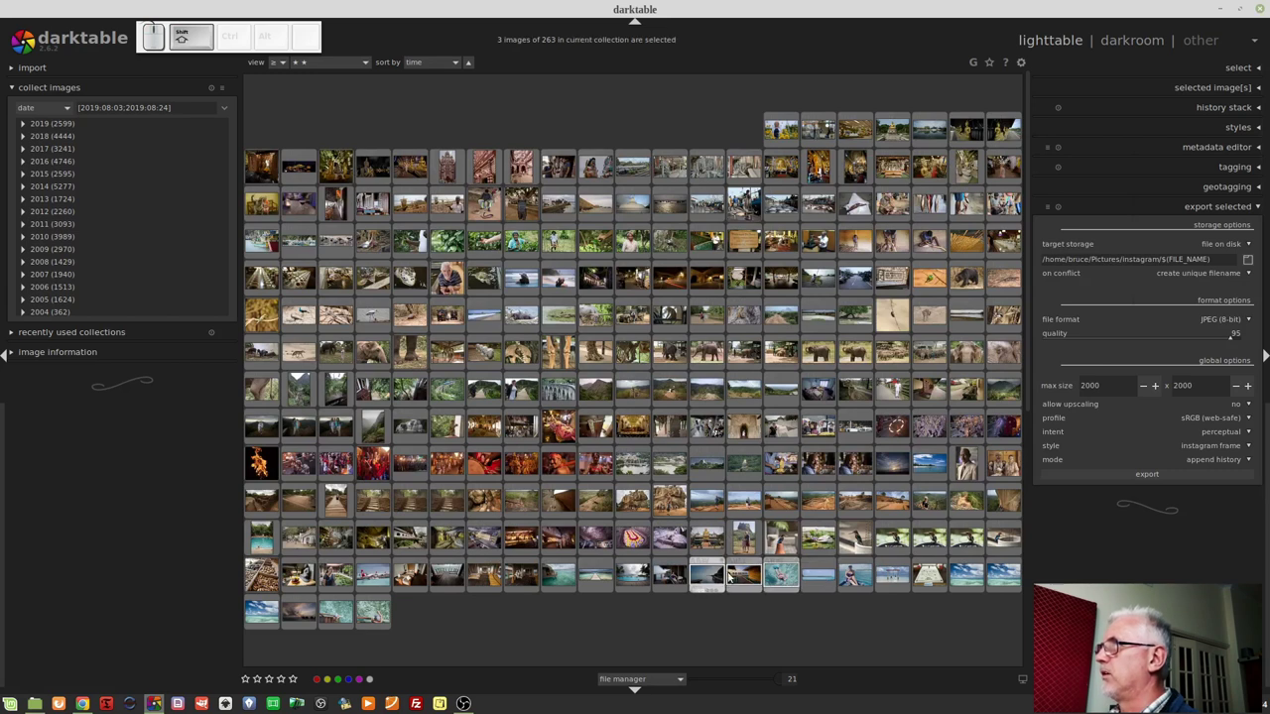
- Add two more thumbnails so three photos are selected for export
left_click(732, 578)
left_click(671, 574)
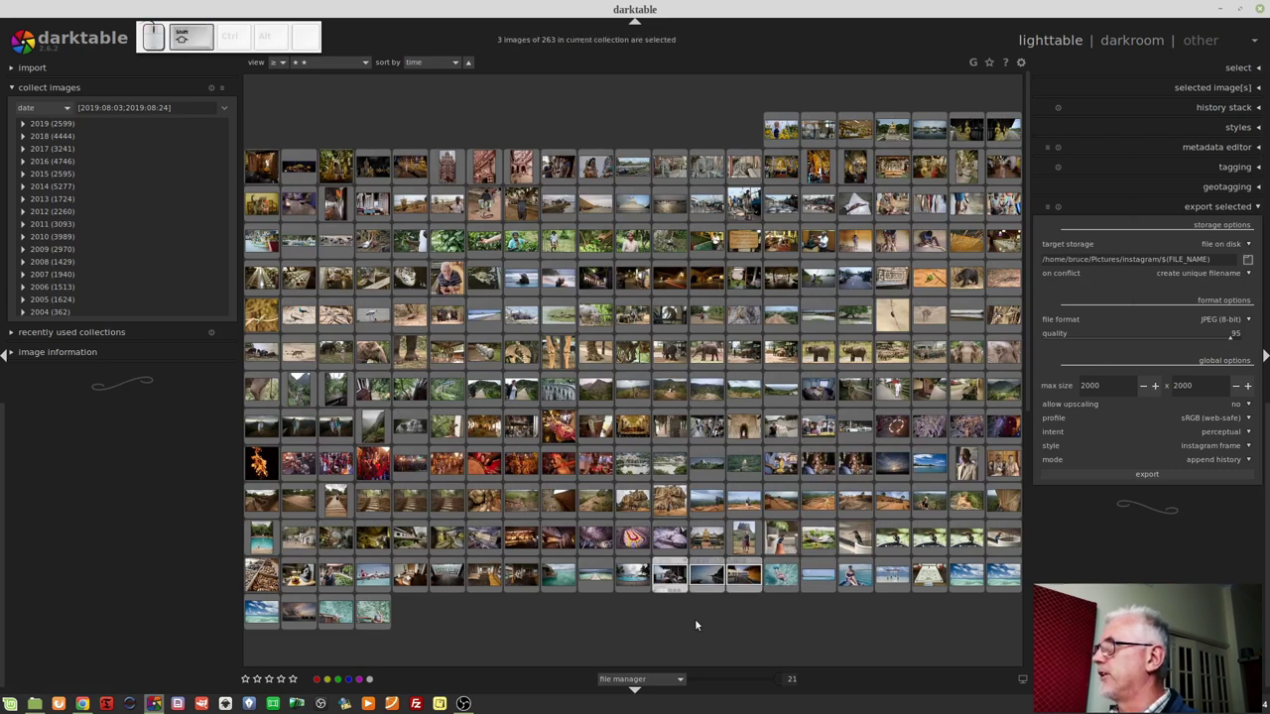
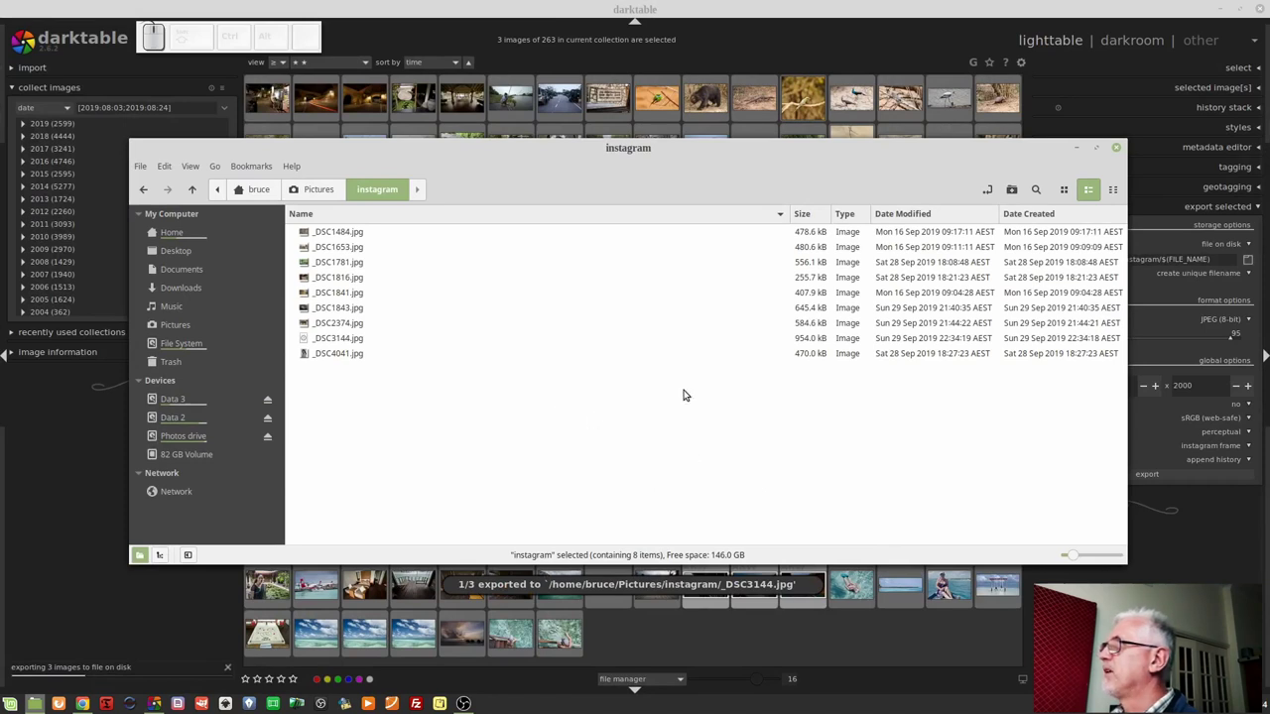
- Sort the instagram folder newest first by modification date
left_click(906, 219)
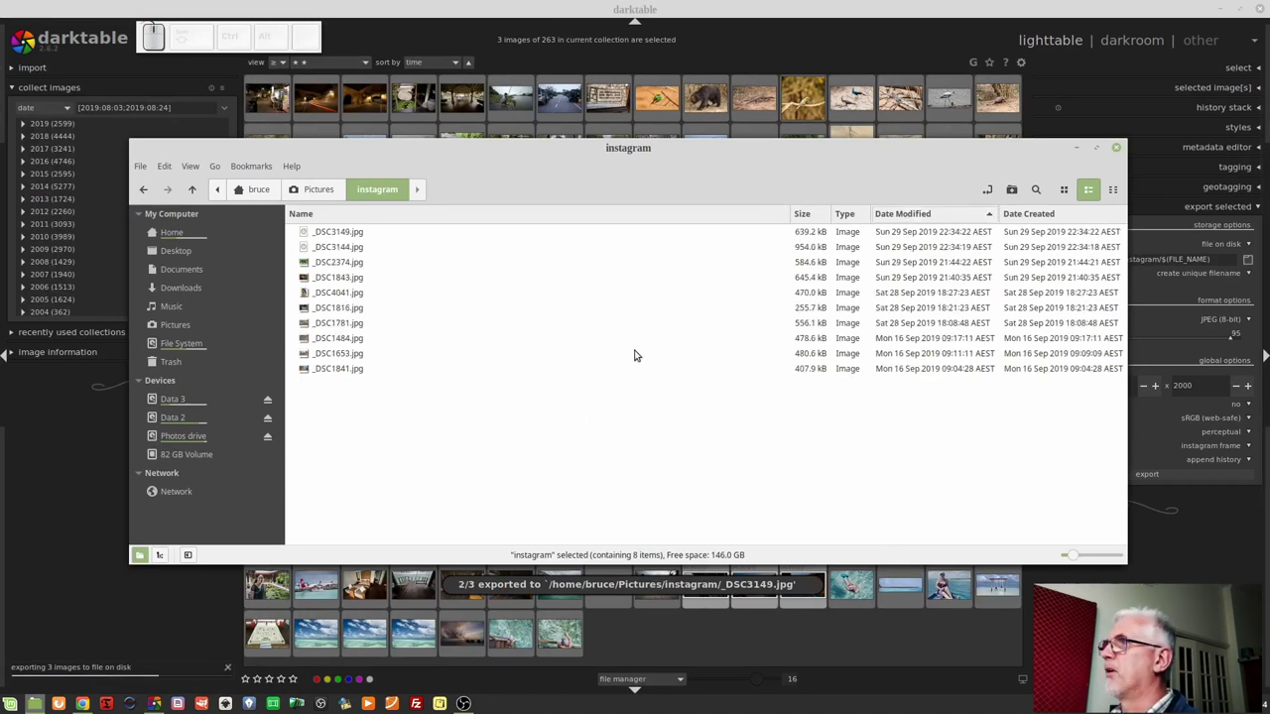
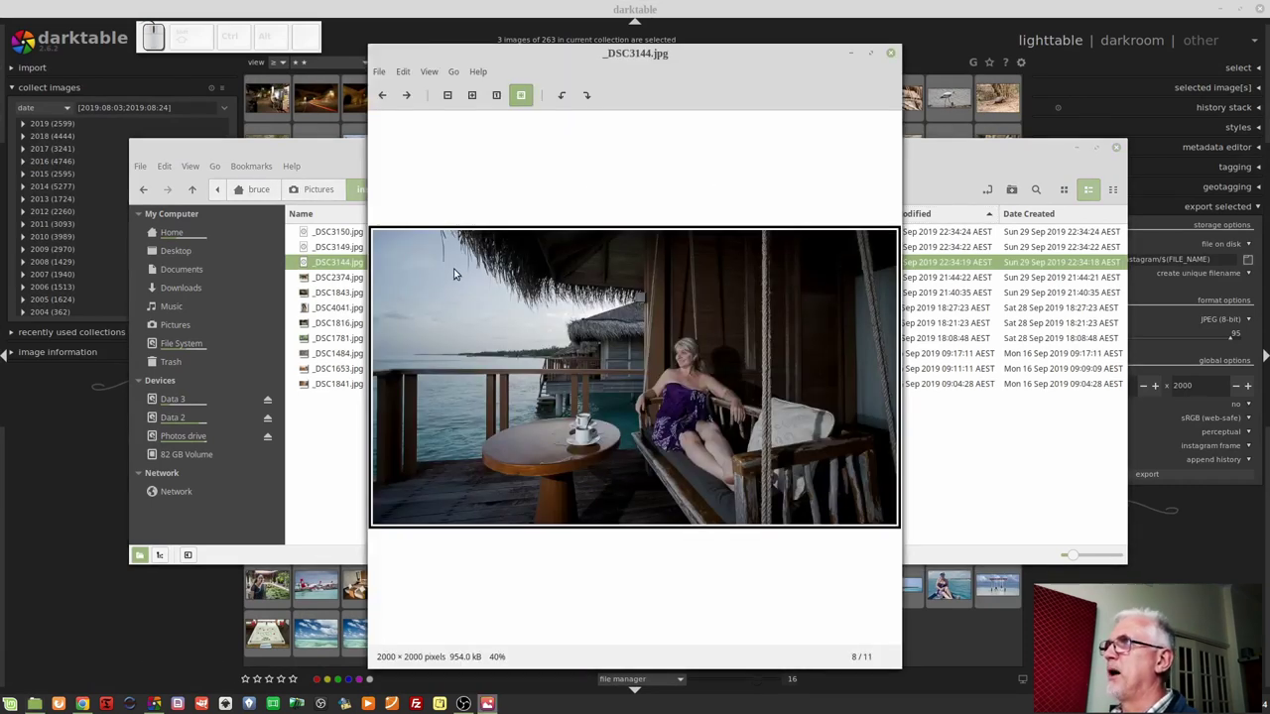
- Close the Xviewer preview and the Nemo window to return to darktable's lighttable
left_click(405, 92)
left_click(387, 95)
left_click(387, 96)
left_click(898, 58)
left_click(877, 38)
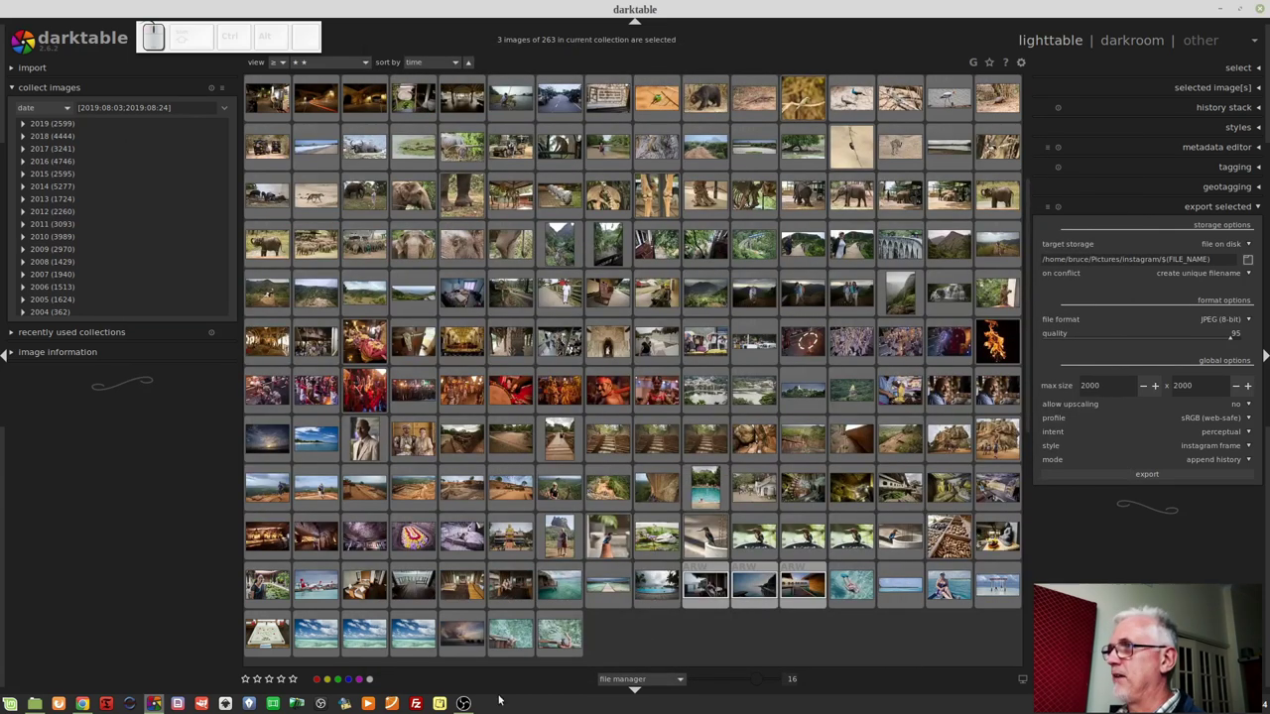